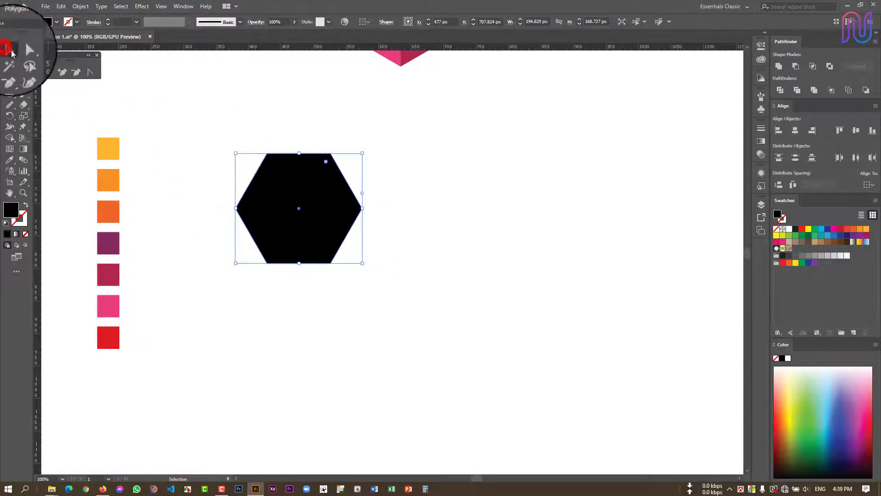
Rotate the hexagon point-up and snap its top vertex onto the vertical guide, zoomed in.
{"action": "left_click", "coordinate": [90, 142]}
{"action": "key", "text": "ctrl+r"}
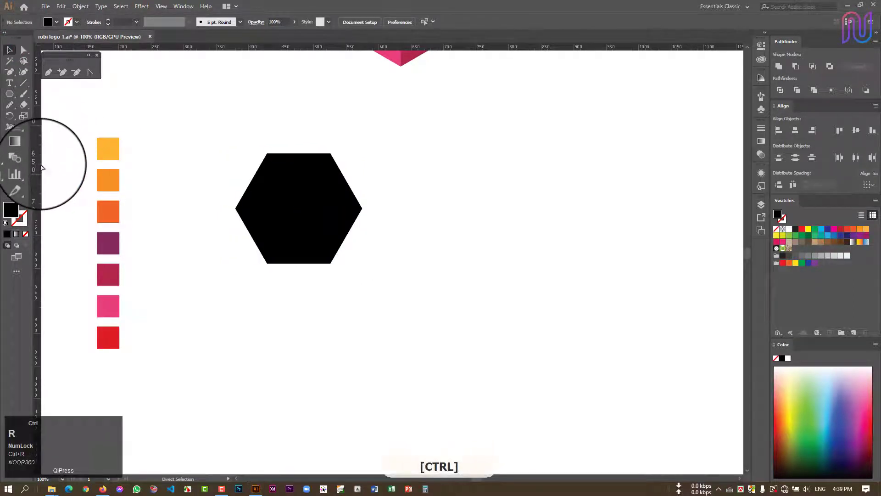
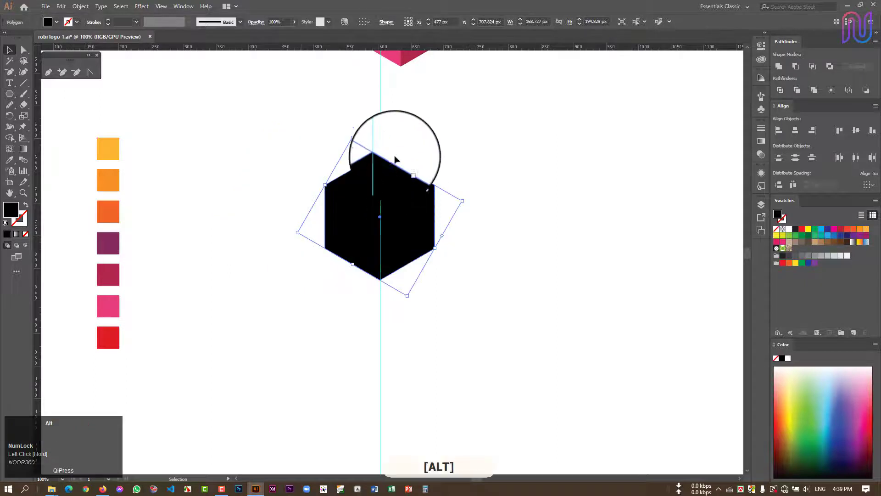
{"action": "scroll", "scroll_direction": "up", "scroll_amount": 3}
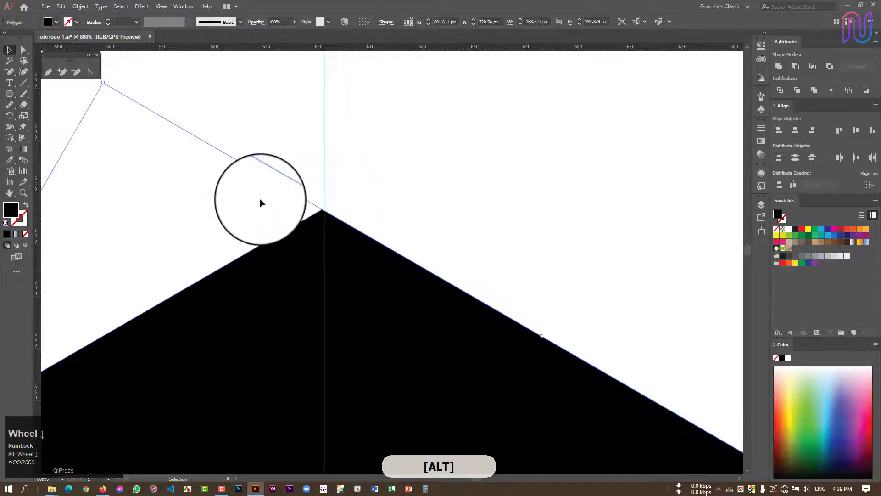
{"action": "key", "text": "space"}
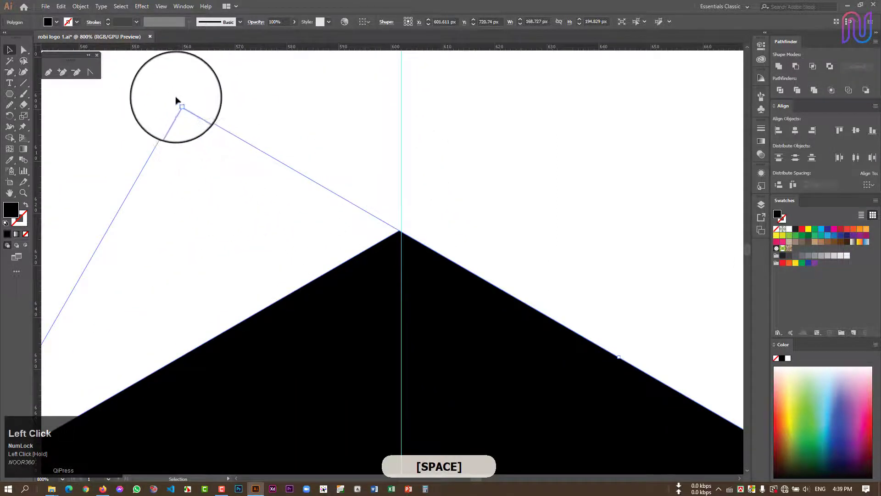
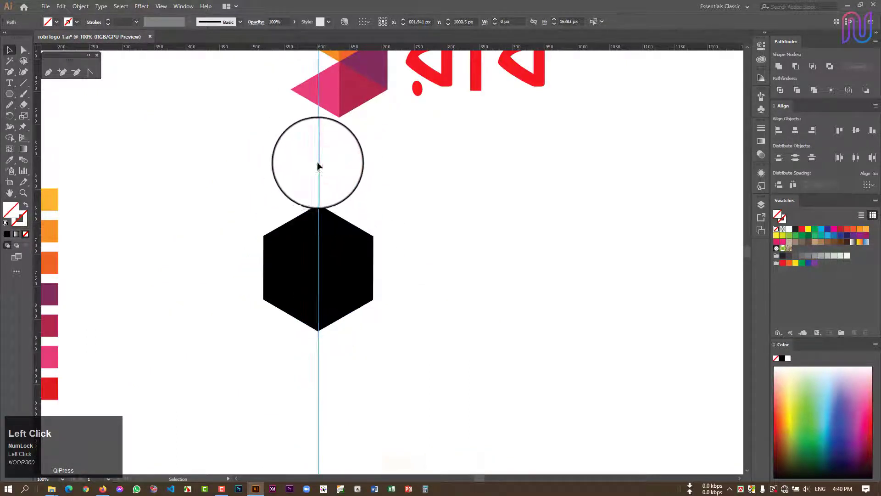
{"action": "right_click", "coordinate": [322, 162]}
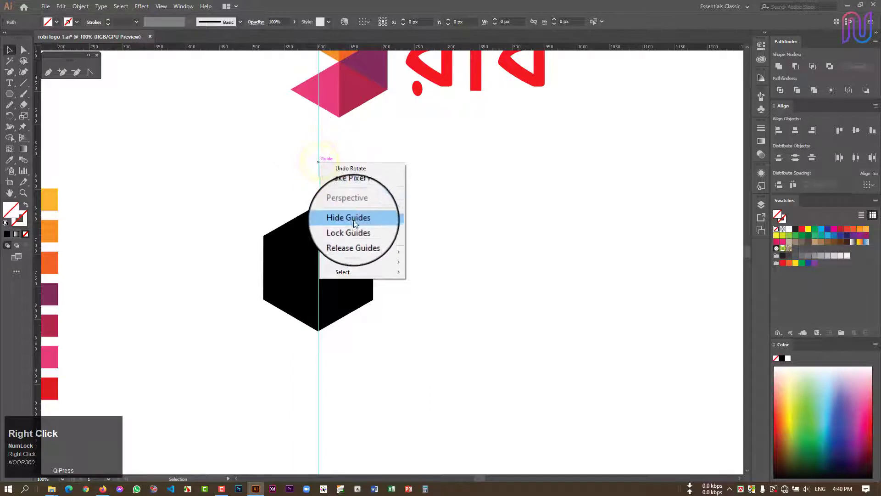
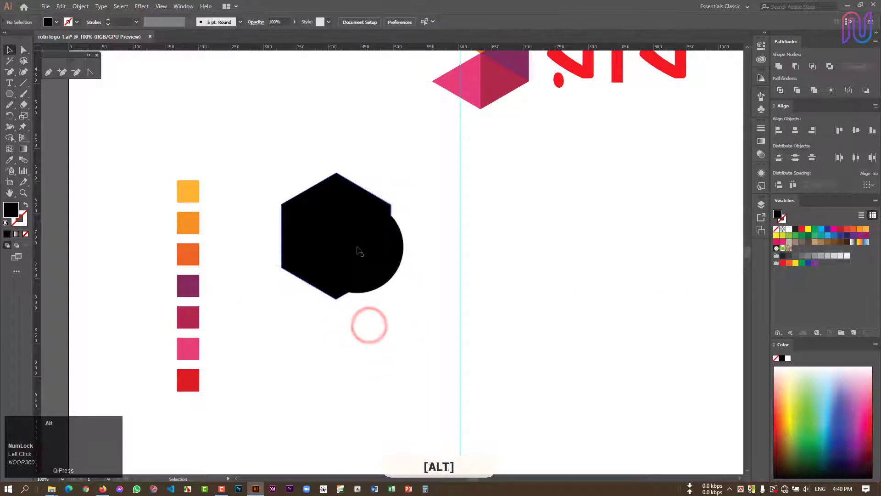
{"action": "scroll", "scroll_direction": "up", "scroll_amount": 3}
{"action": "right_click", "coordinate": [26, 91]}
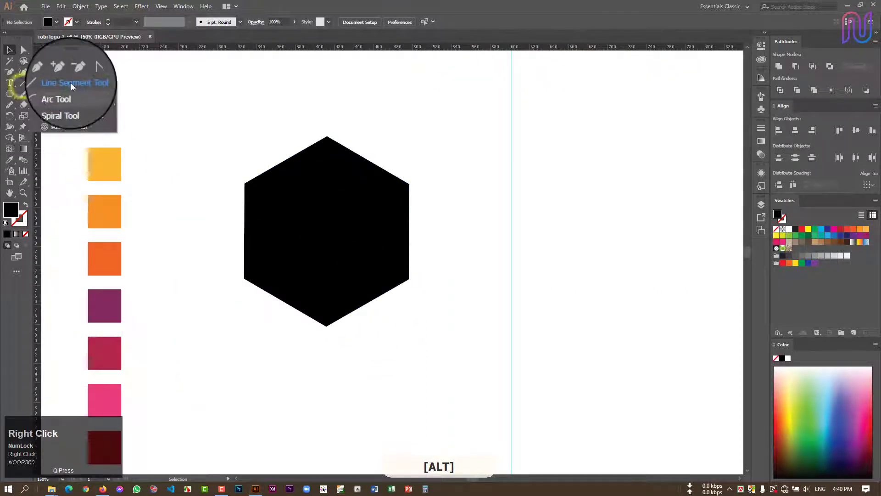
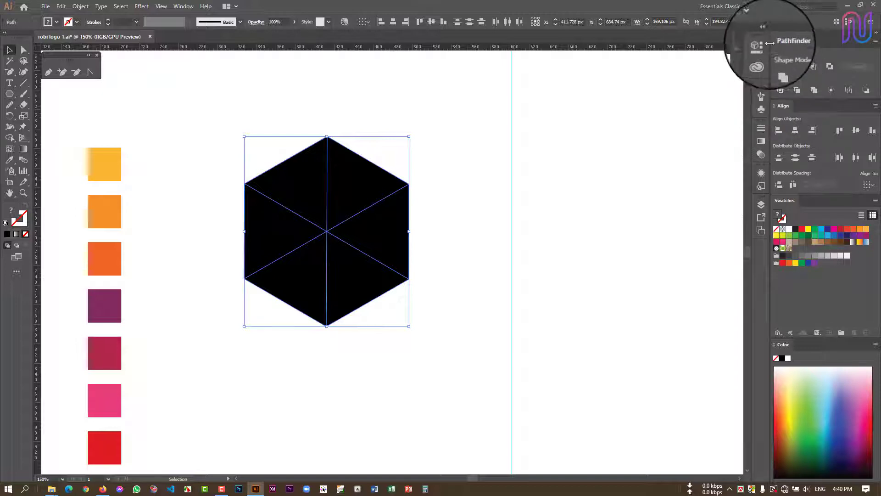
Divide the hexagon with Pathfinder and delete the triangles outside the arrow-shaped mark.
{"action": "left_click", "coordinate": [179, 11]}
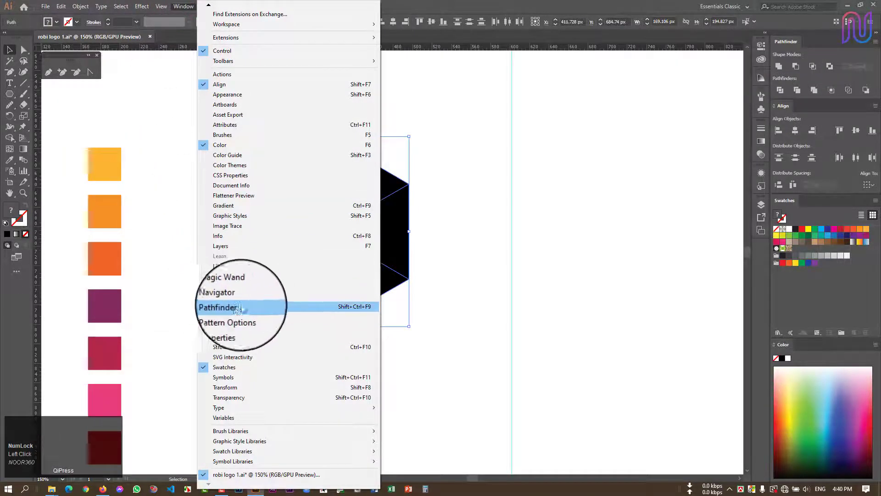
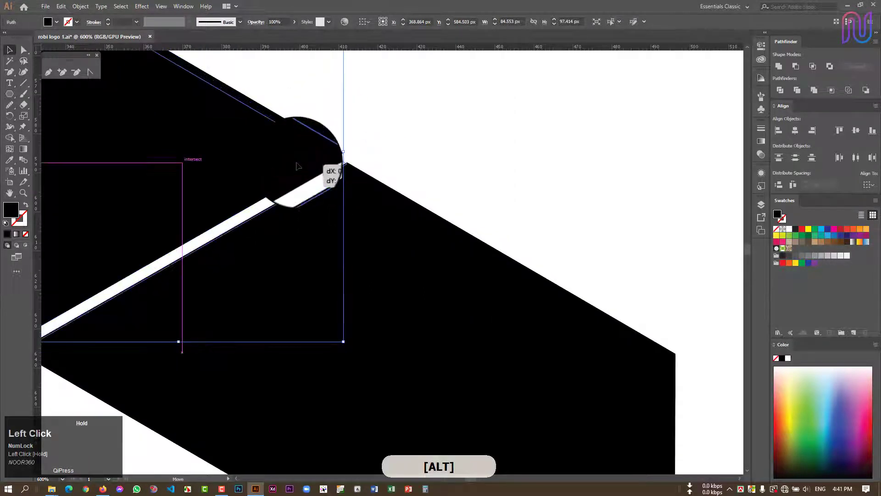
{"action": "scroll", "scroll_direction": "up", "scroll_amount": 3}
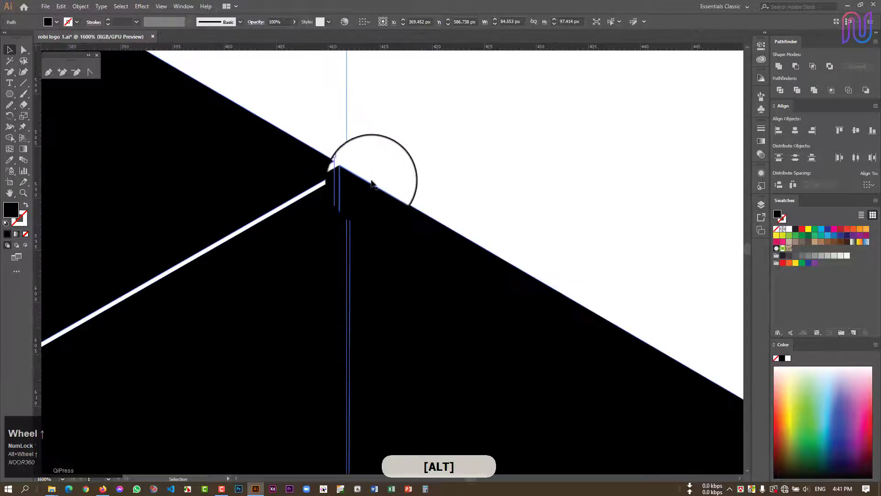
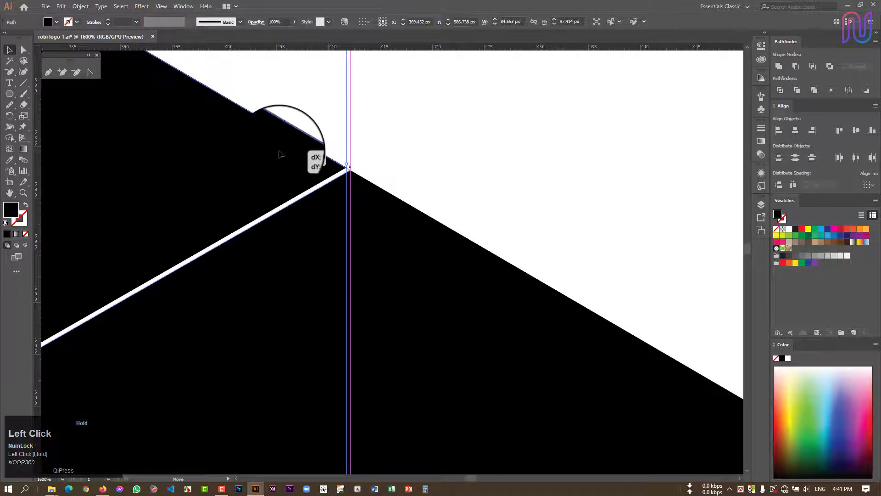
{"action": "scroll", "scroll_direction": "up", "scroll_amount": 3}
{"action": "scroll", "scroll_direction": "up", "scroll_amount": 3}
{"action": "left_click", "coordinate": [403, 172]}
{"action": "scroll", "scroll_direction": "down", "scroll_amount": 3}
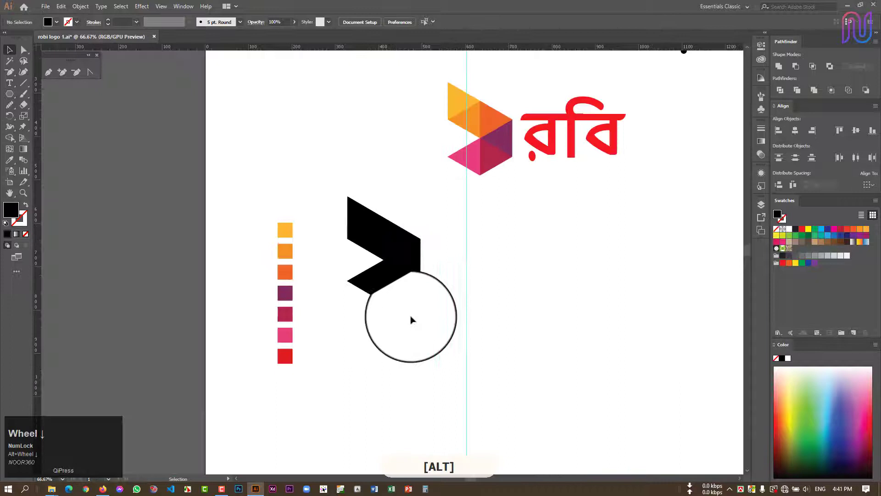
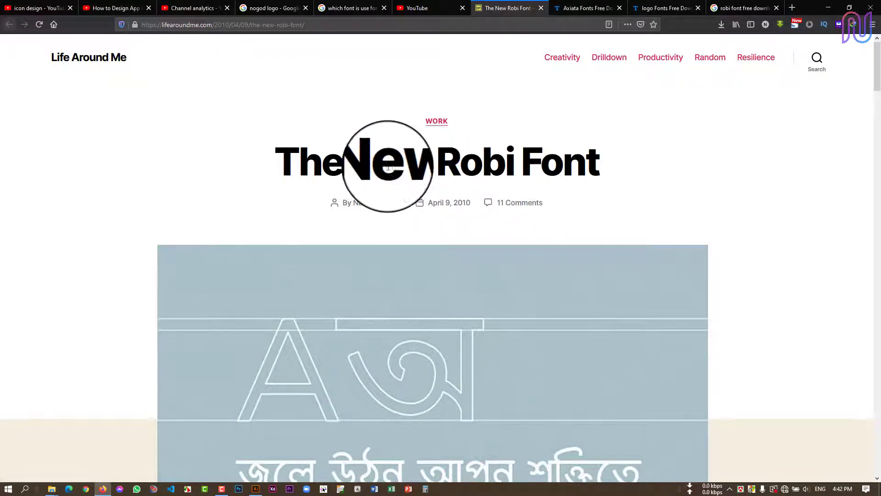
{"action": "scroll", "scroll_direction": "down", "scroll_amount": 3}
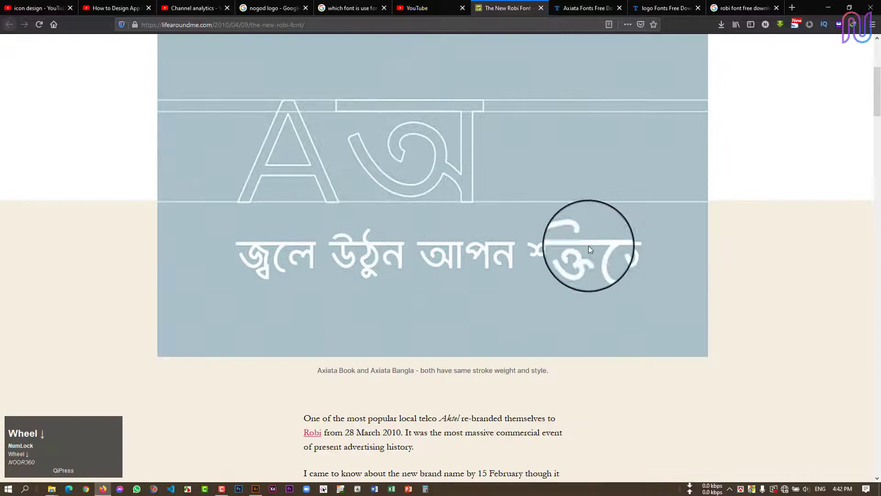
{"action": "scroll", "scroll_direction": "down", "scroll_amount": 3}
{"action": "scroll", "scroll_direction": "down", "scroll_amount": 3}
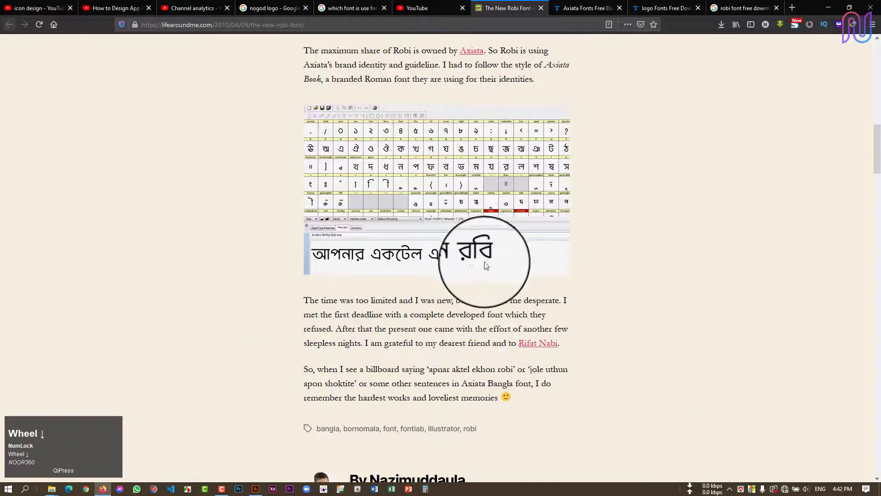
{"action": "scroll", "scroll_direction": "down", "scroll_amount": 3}
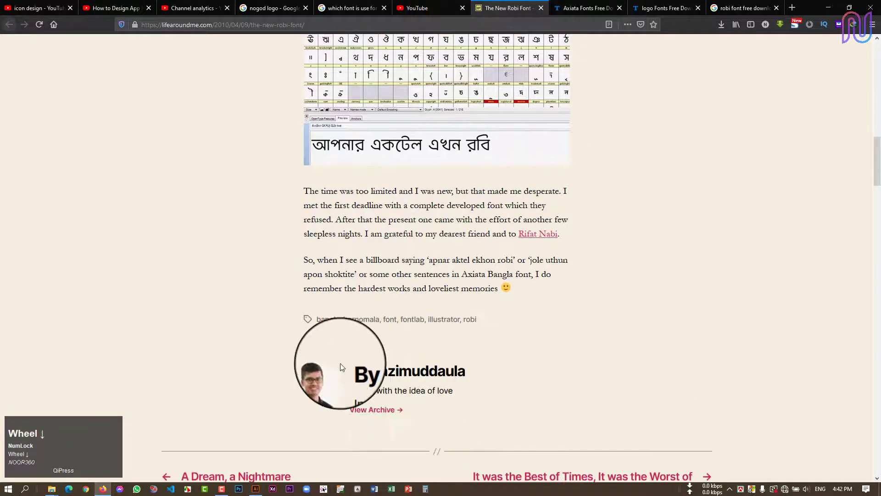
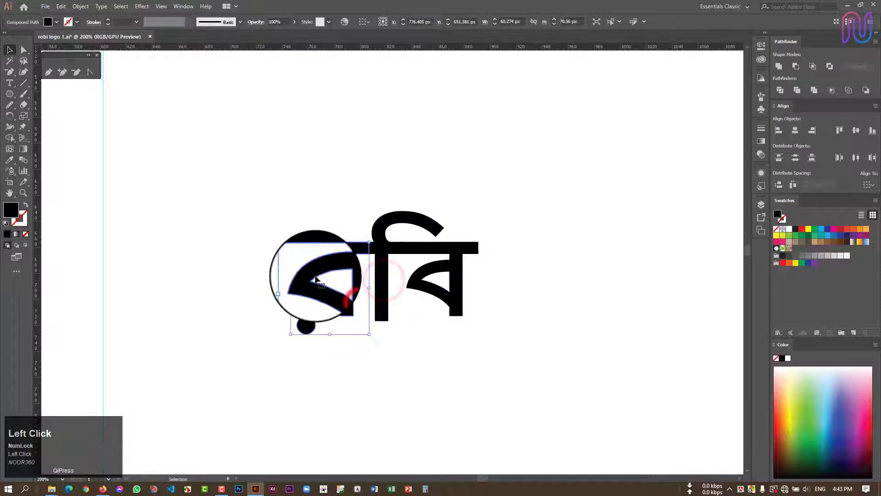
Zoom in on the outlined রবি letters to reach their anchor points.
{"action": "scroll", "scroll_direction": "up", "scroll_amount": 3}
{"action": "scroll", "scroll_direction": "up", "scroll_amount": 3}
{"action": "scroll", "scroll_direction": "up", "scroll_amount": 3}
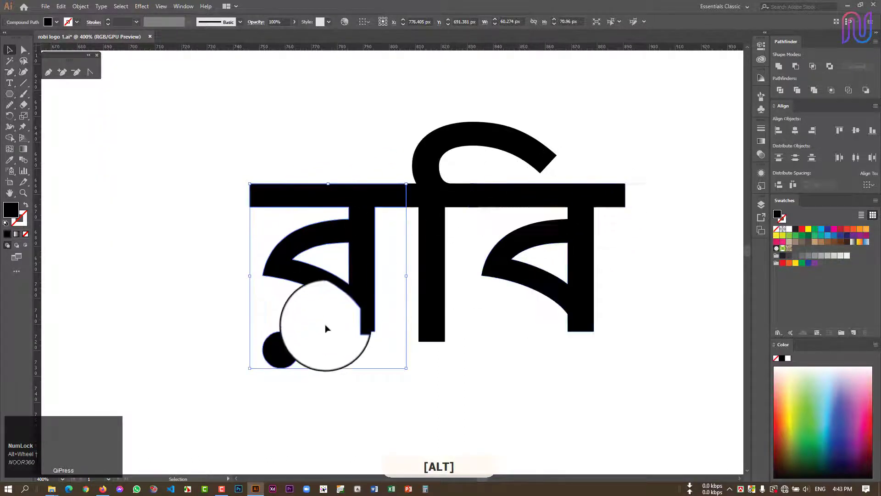
{"action": "scroll", "scroll_direction": "up", "scroll_amount": 3}
{"action": "scroll", "scroll_direction": "up", "scroll_amount": 3}
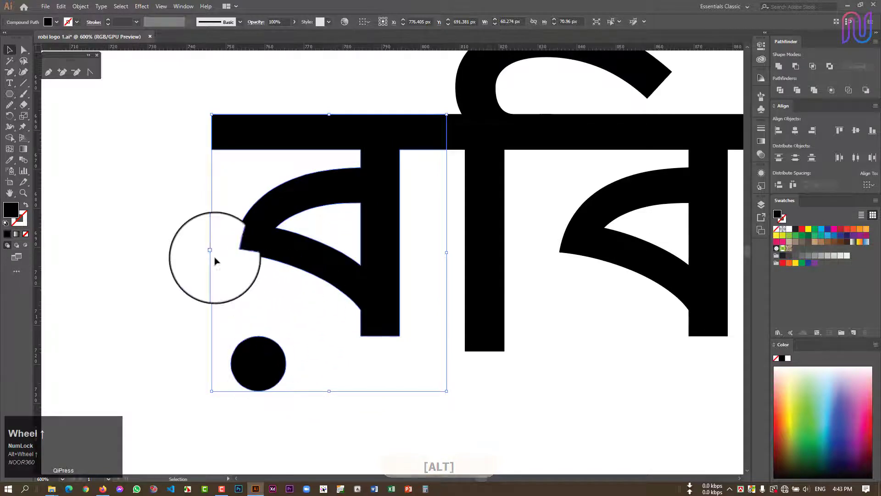
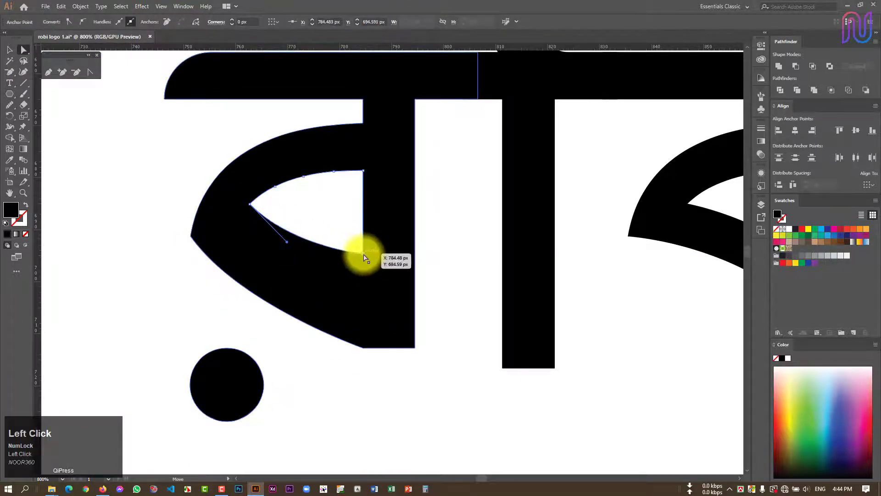
Drag the inner corner of র into a sharper, angular shape.
{"action": "left_click_drag", "start_coordinate": [251, 206], "coordinate": [355, 290]}
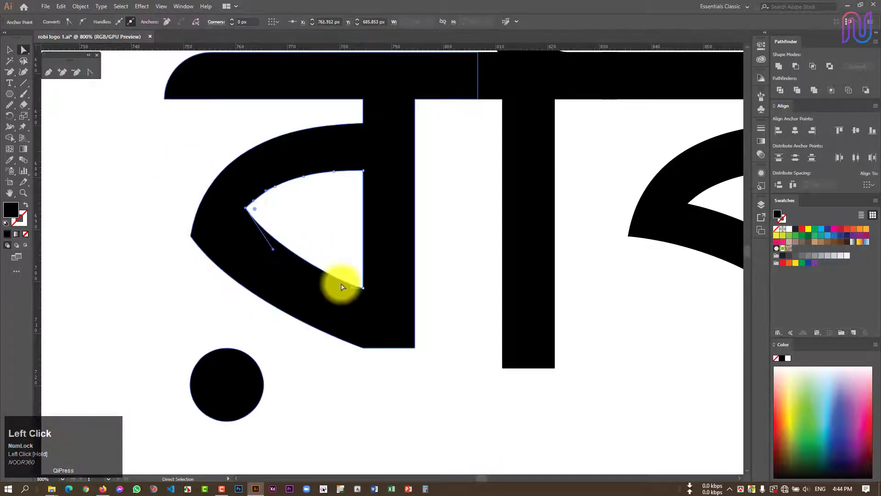
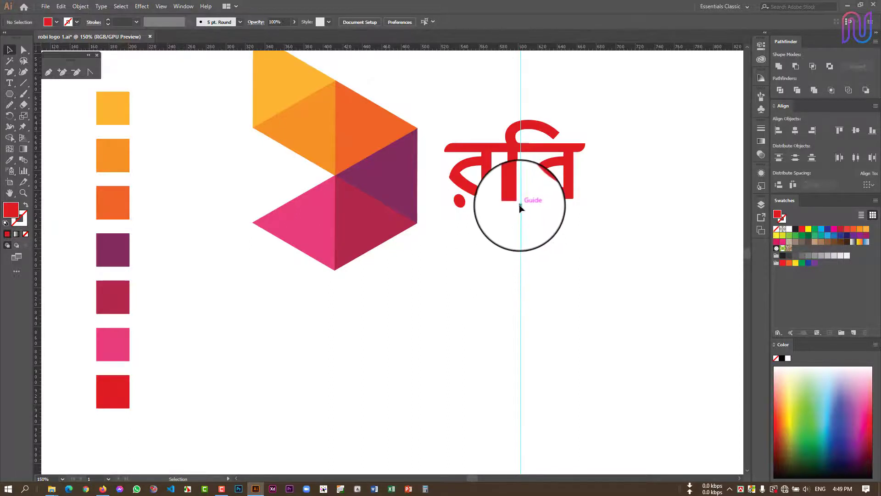
Zoom around the artboard while placing the red wordmark beside the faceted symbol.
{"action": "scroll", "scroll_direction": "up", "scroll_amount": 3}
{"action": "scroll", "scroll_direction": "down", "scroll_amount": 3}
{"action": "scroll", "scroll_direction": "up", "scroll_amount": 3}
{"action": "scroll", "scroll_direction": "up", "scroll_amount": 3}
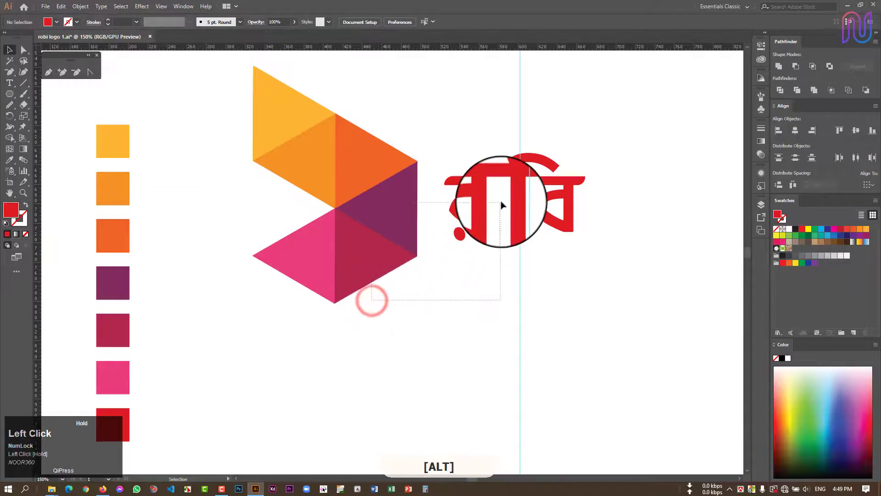
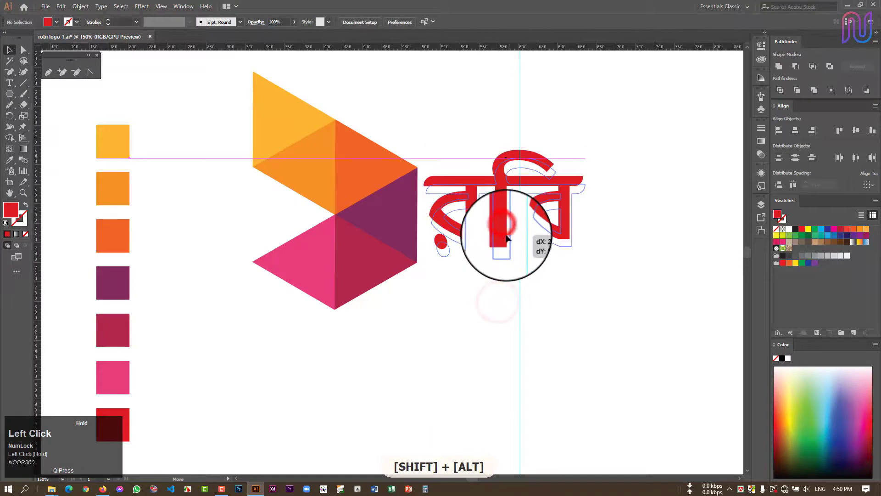
{"action": "scroll", "scroll_direction": "up", "scroll_amount": 3}
{"action": "scroll", "scroll_direction": "up", "scroll_amount": 3}
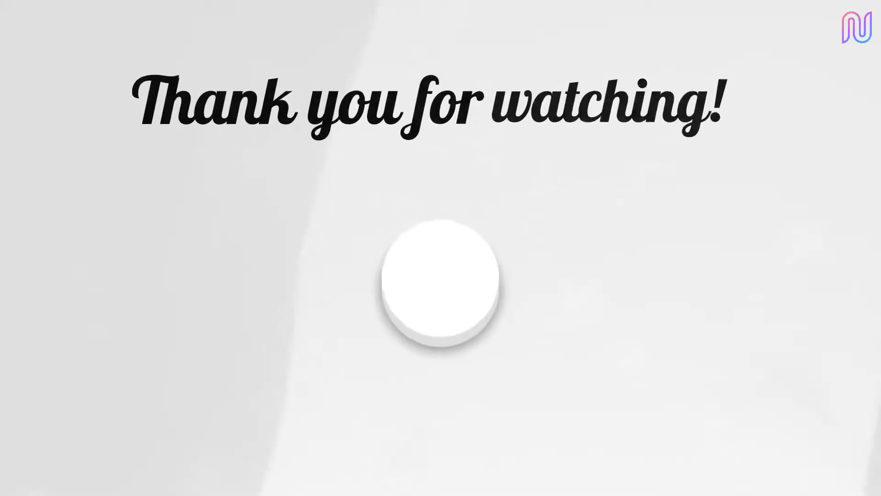